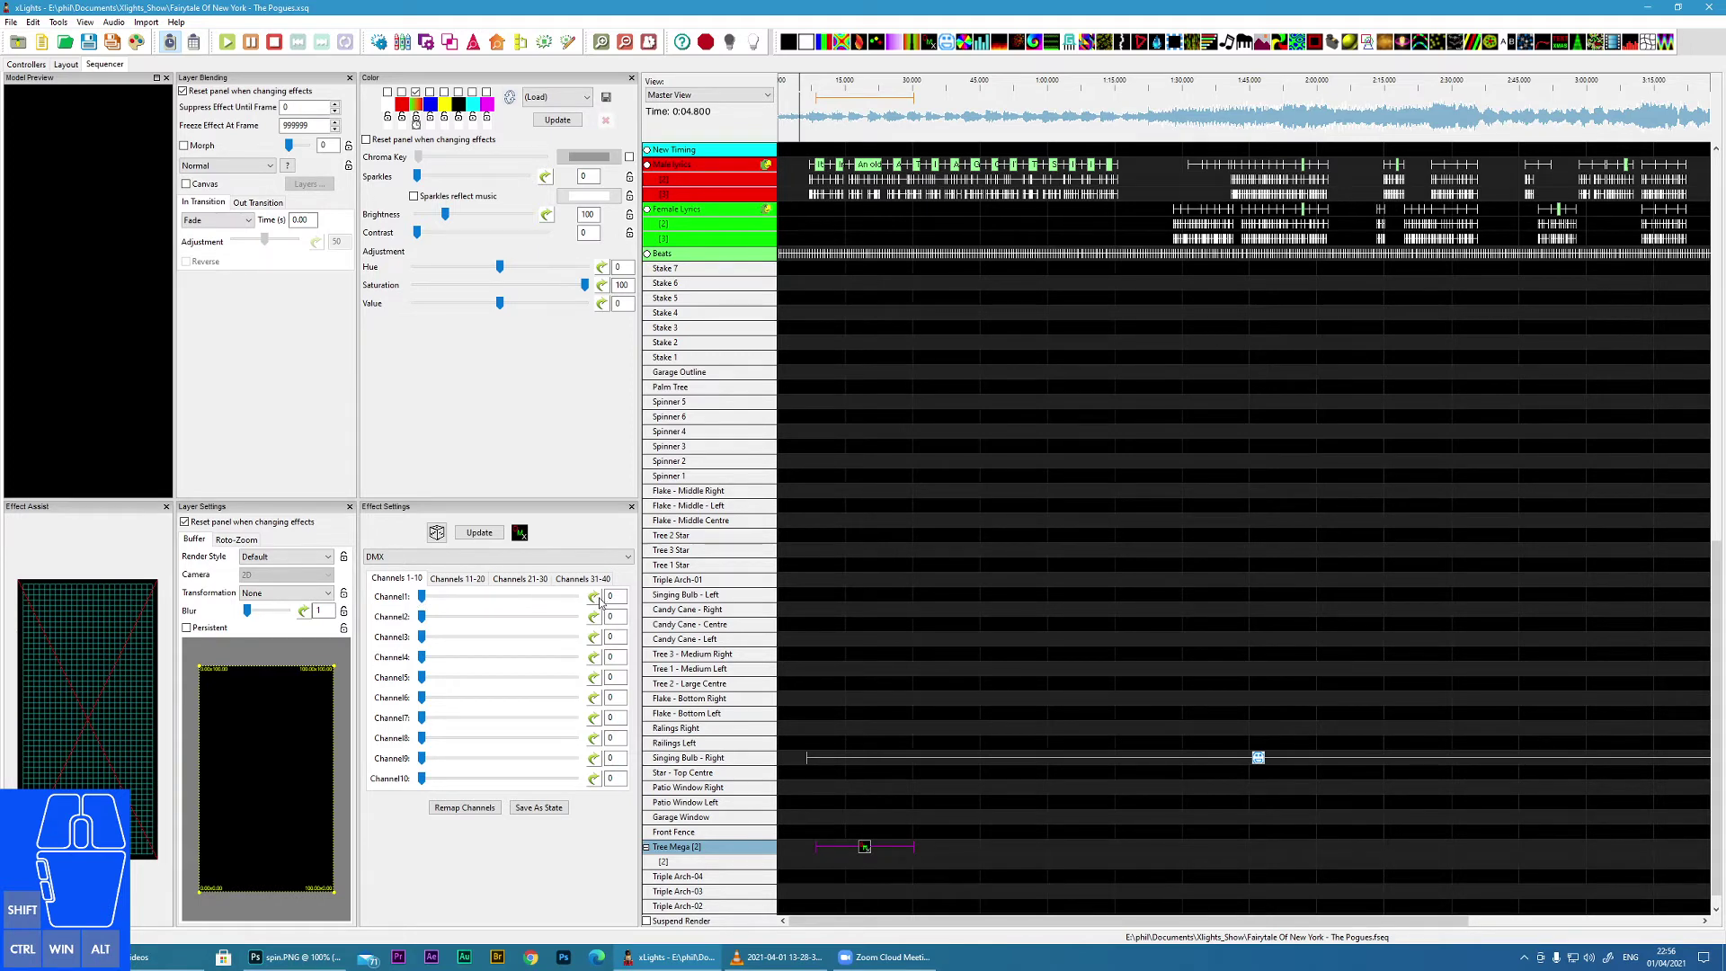
Step: Show the DMX effect's Channels 31-40 sliders in Effect Settings
{"action": "left_click_drag", "start_coordinate": [427, 595], "coordinate": [392, 592]}
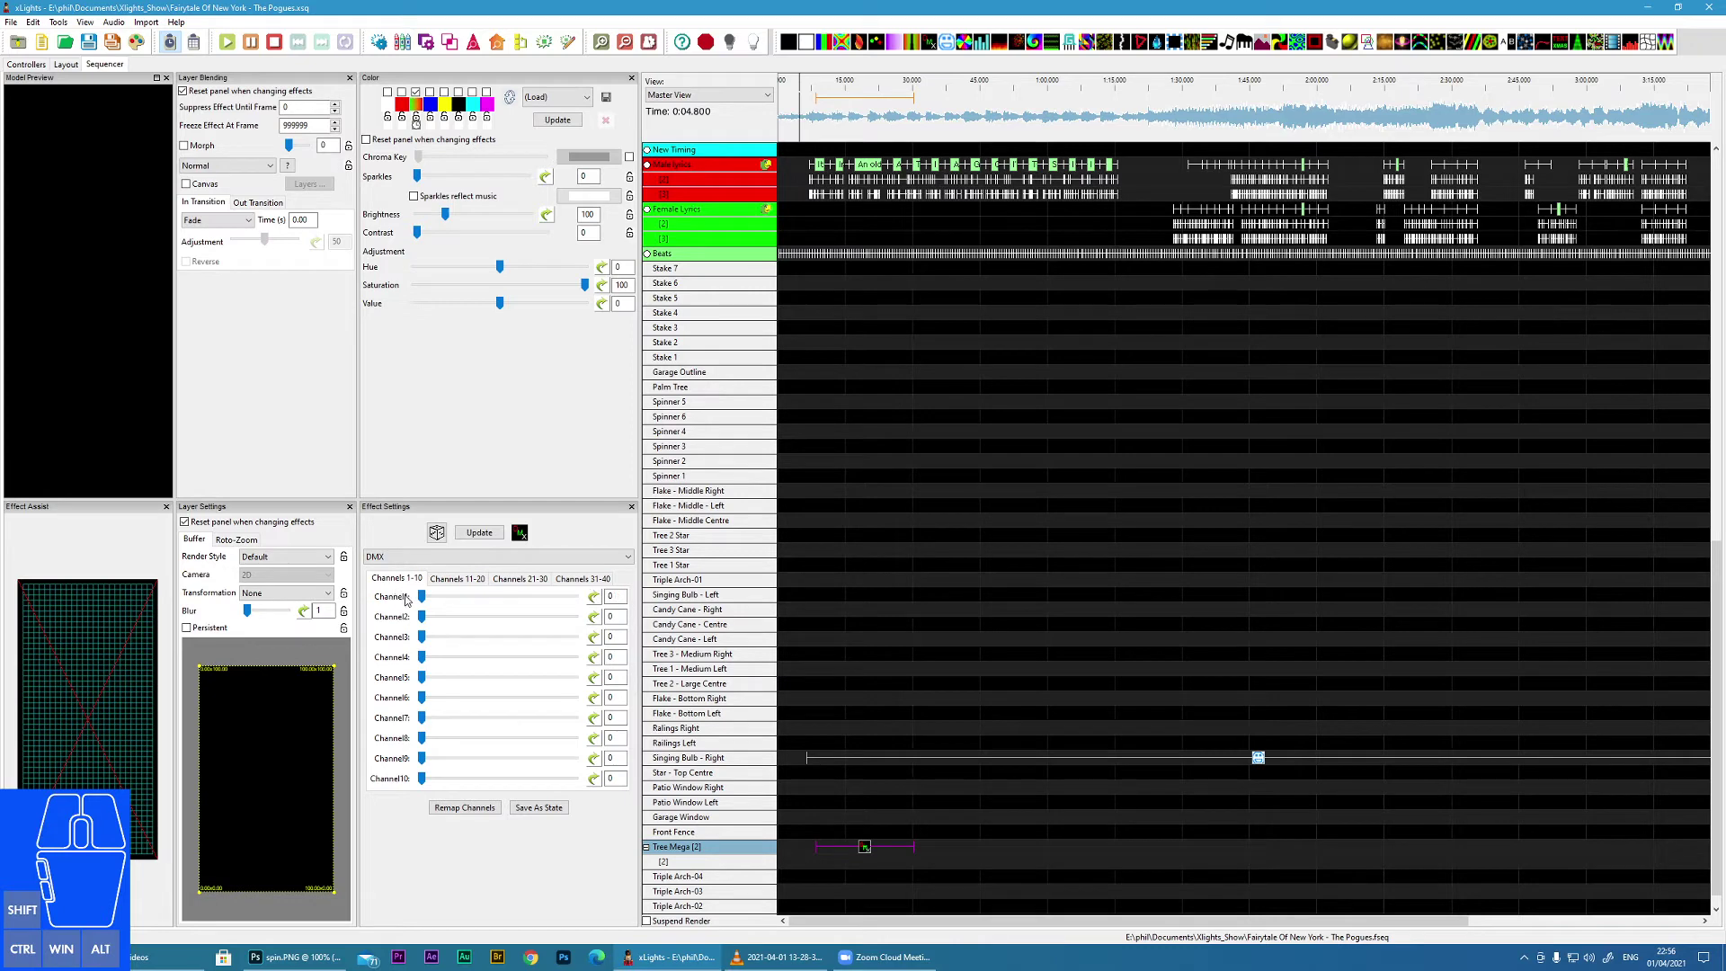
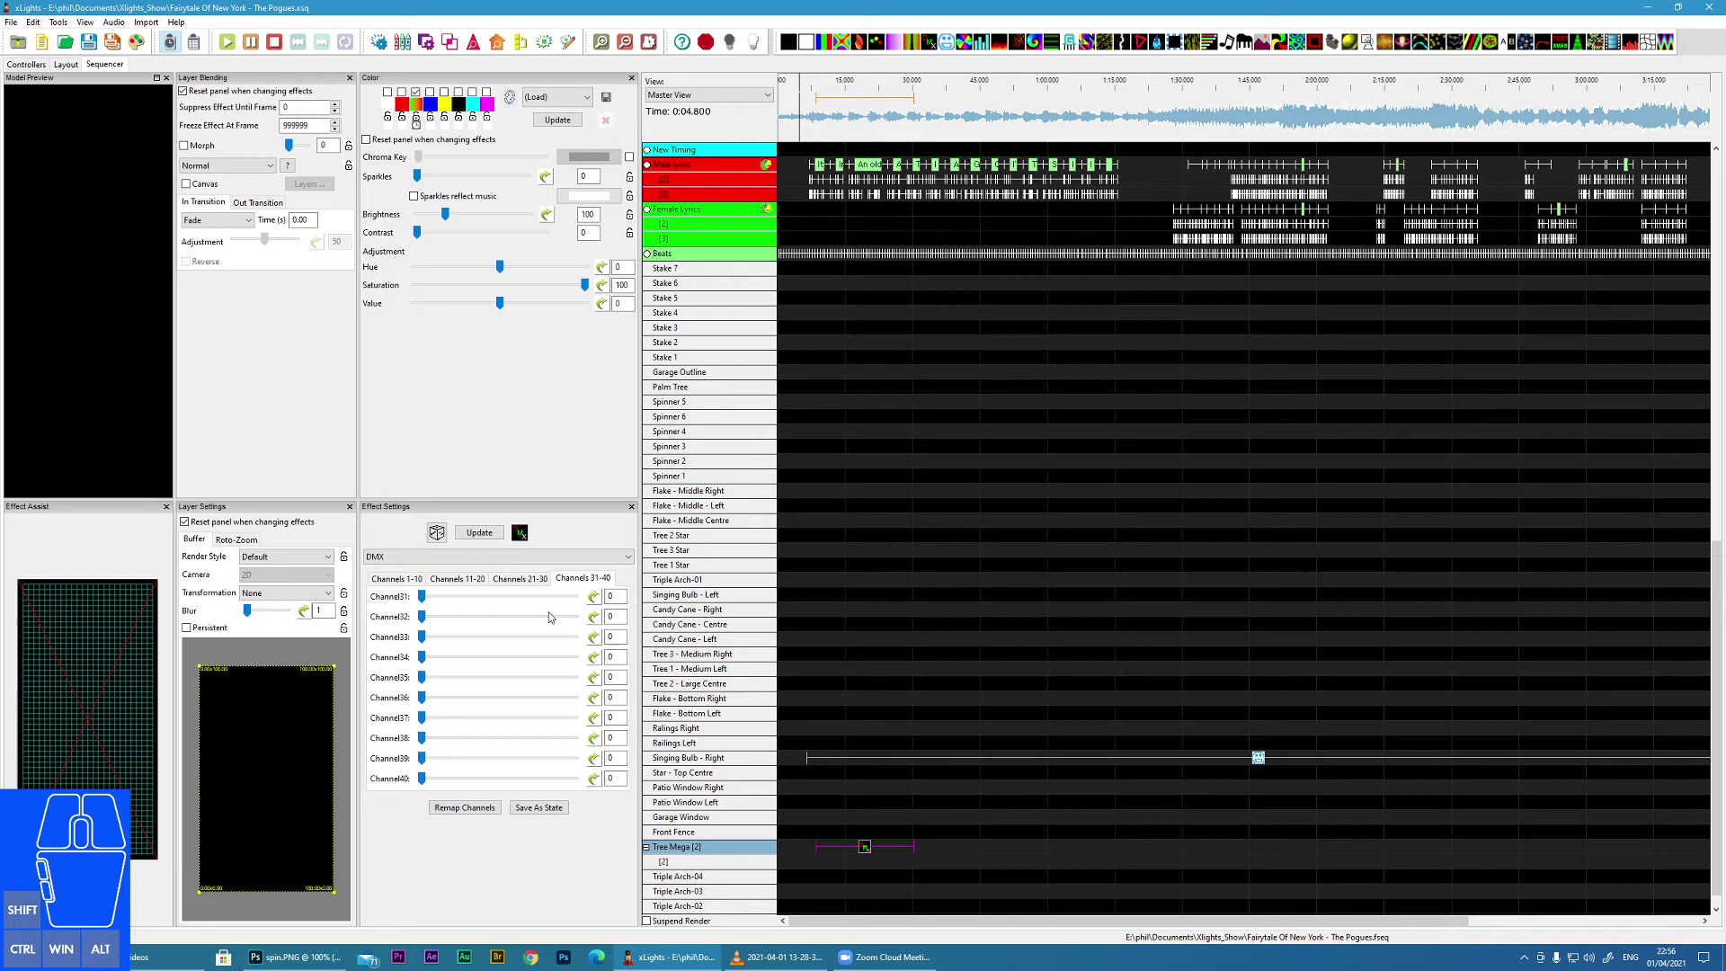
Step: Browse the Channels 1-10 and 31-40 groups, ending on Channels 11-20
{"action": "left_click", "coordinate": [400, 578]}
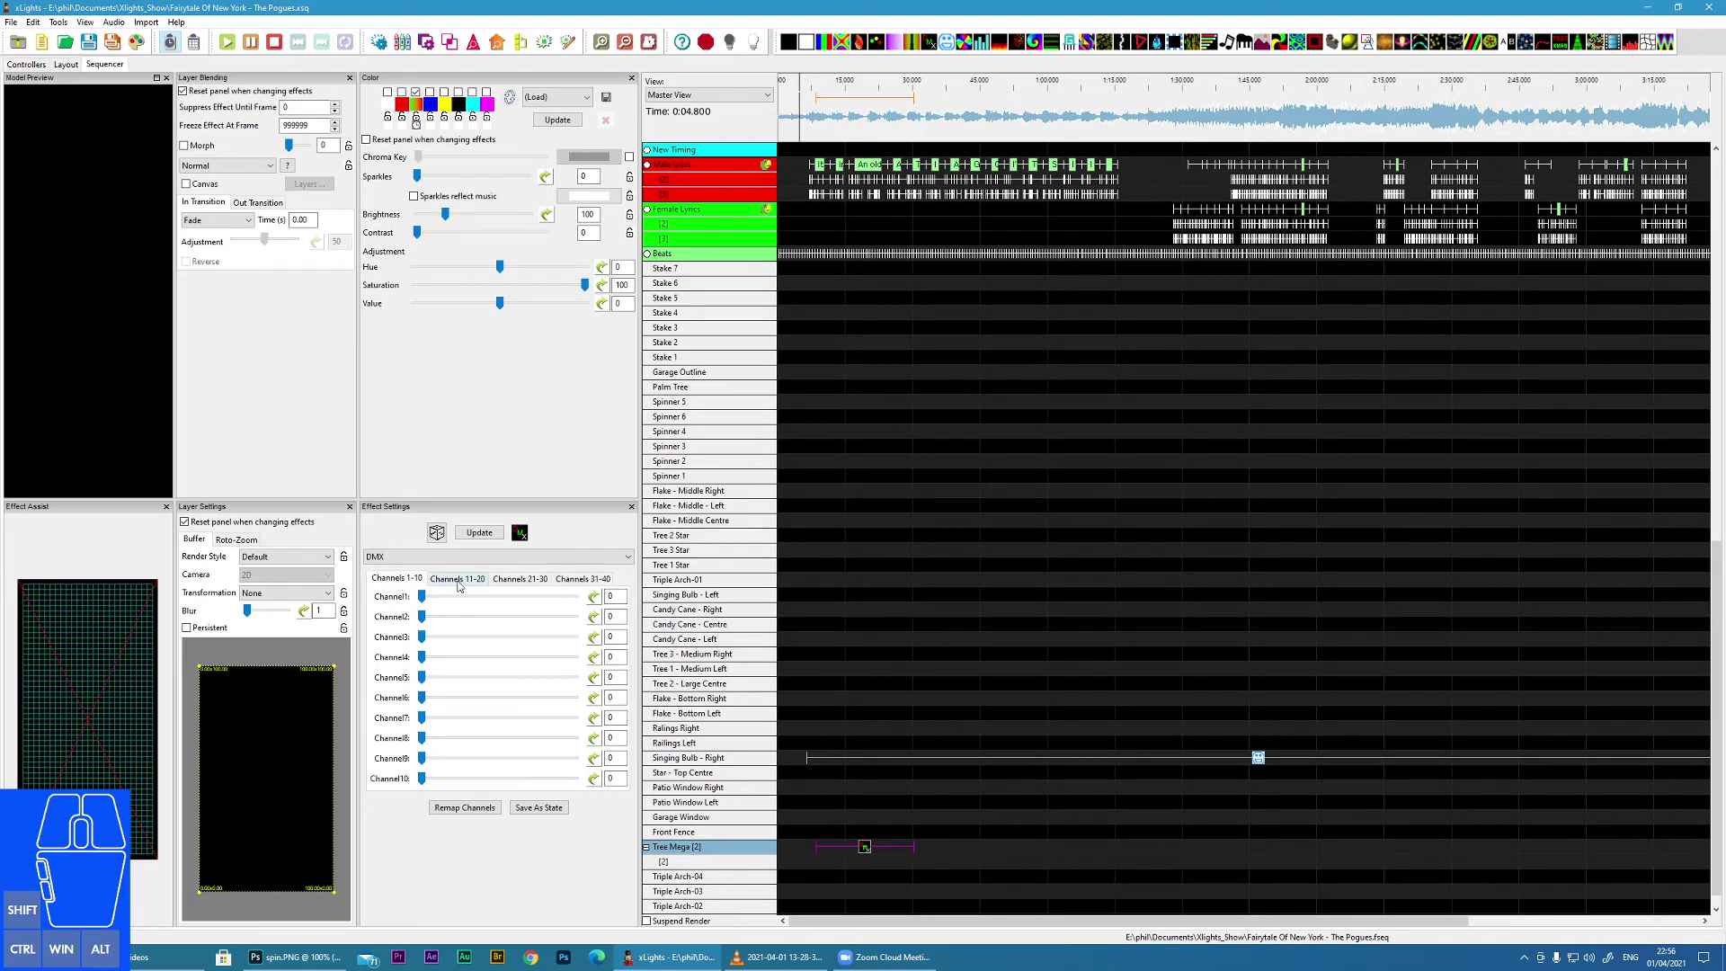
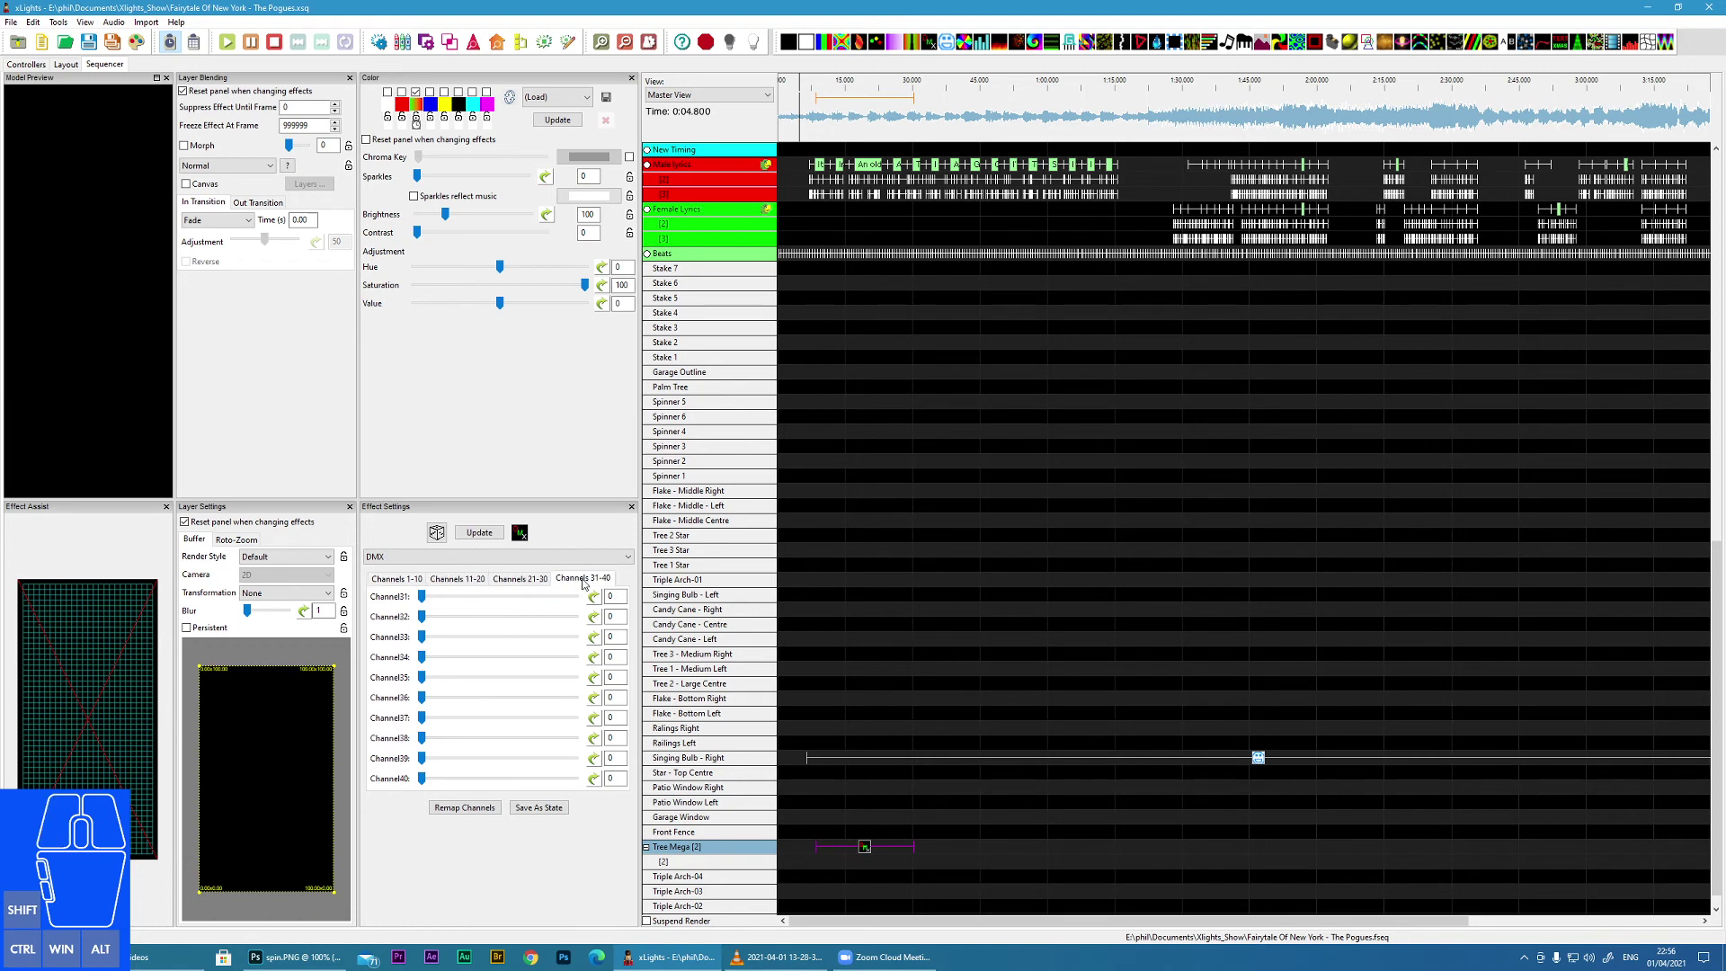
{"action": "left_click", "coordinate": [540, 581]}
{"action": "left_click", "coordinate": [465, 580]}
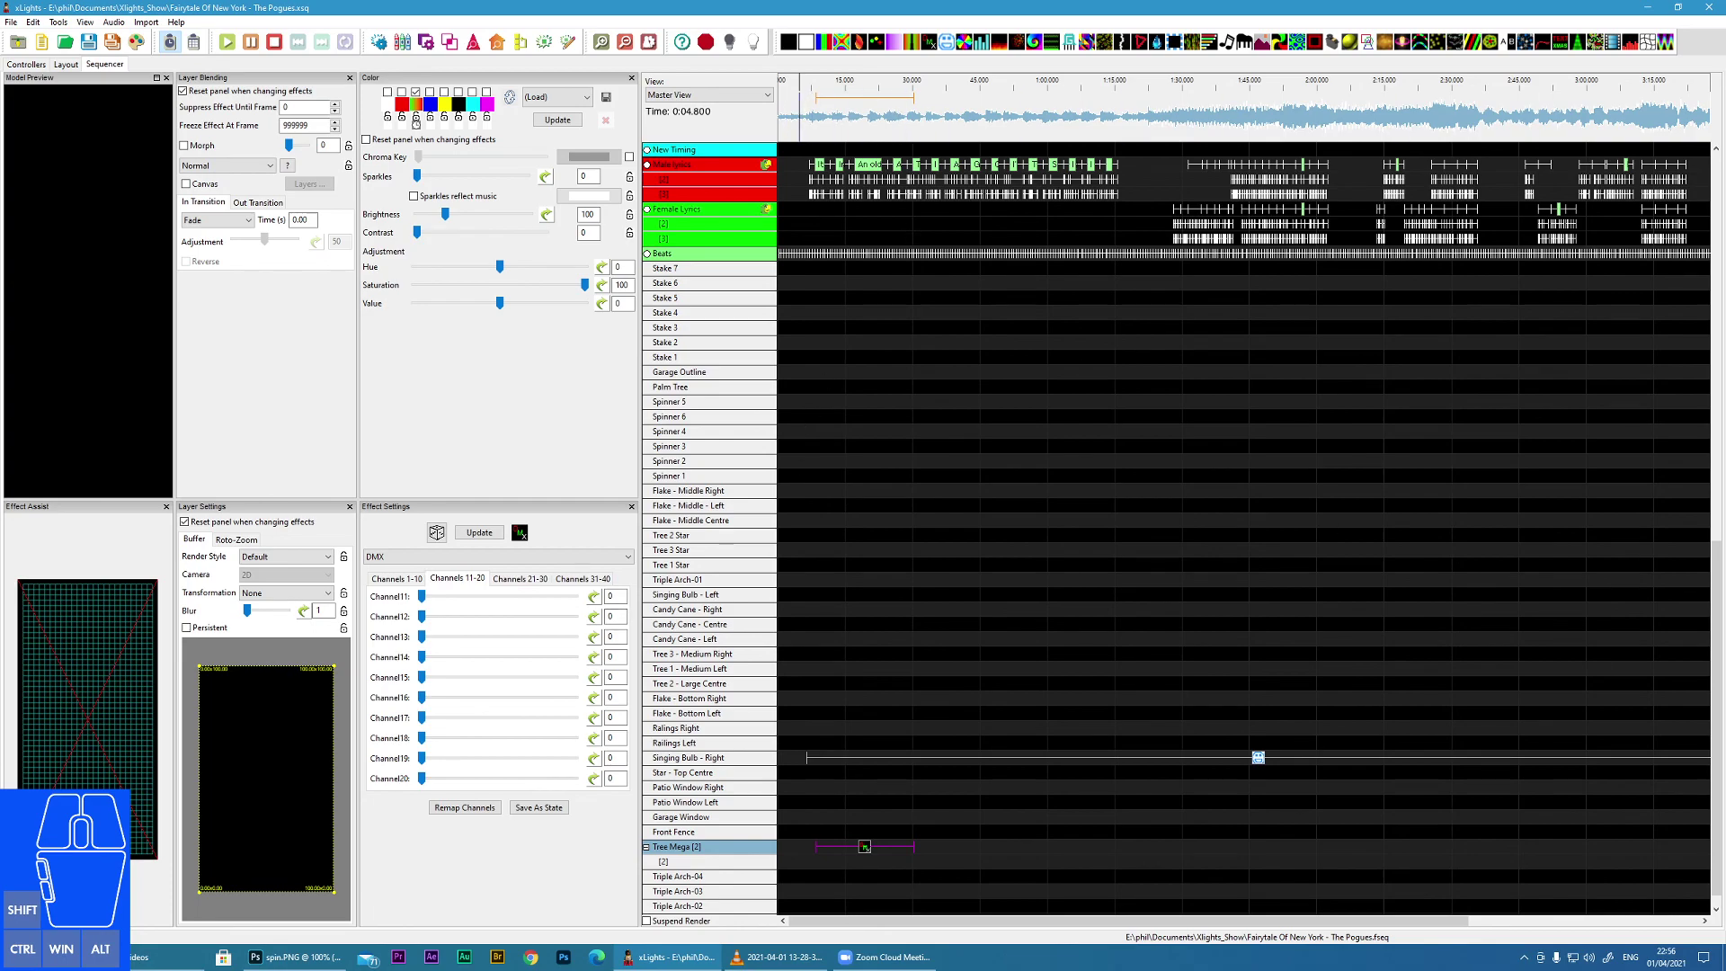